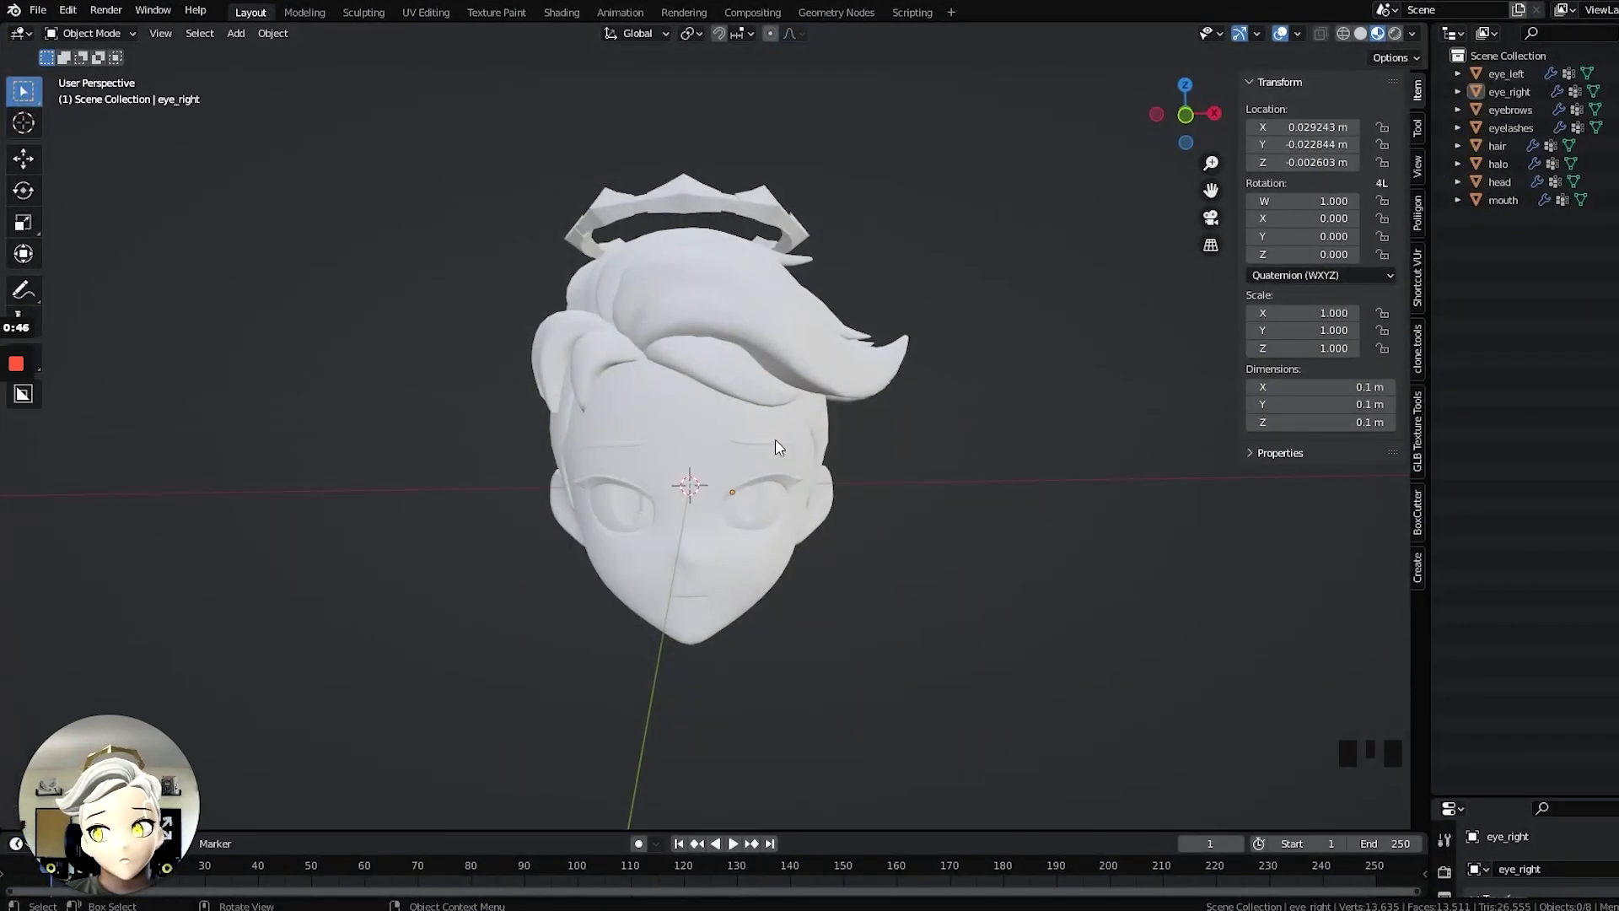
Select the head mesh to show its vertex groups and shape keys.
scroll(up, 3)
click(679, 399)
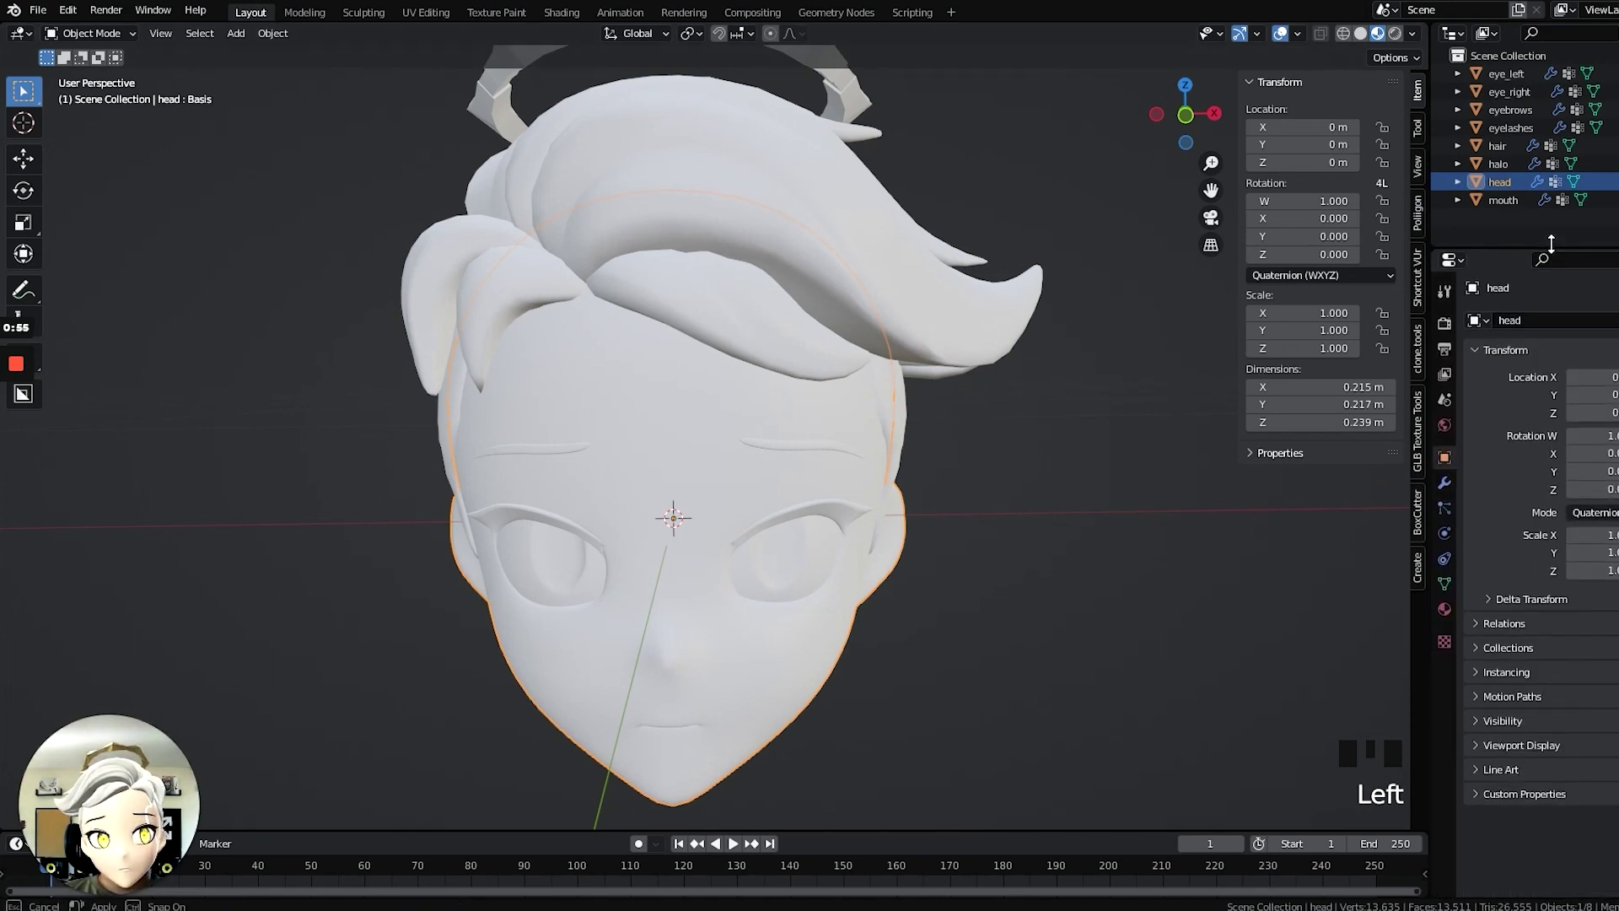
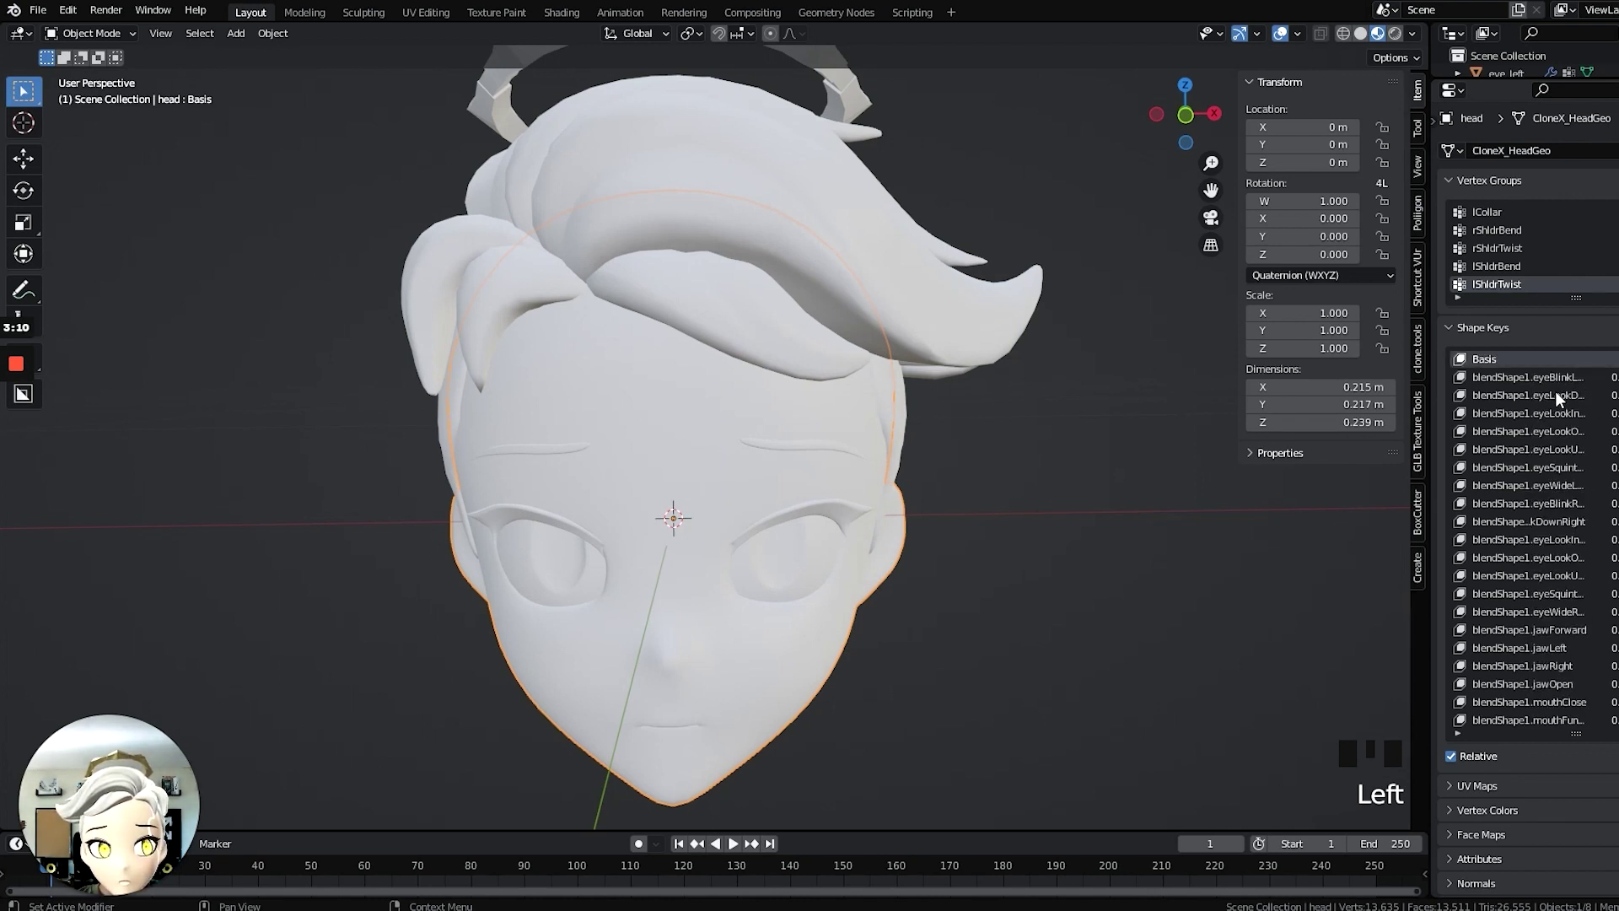
click(1493, 367)
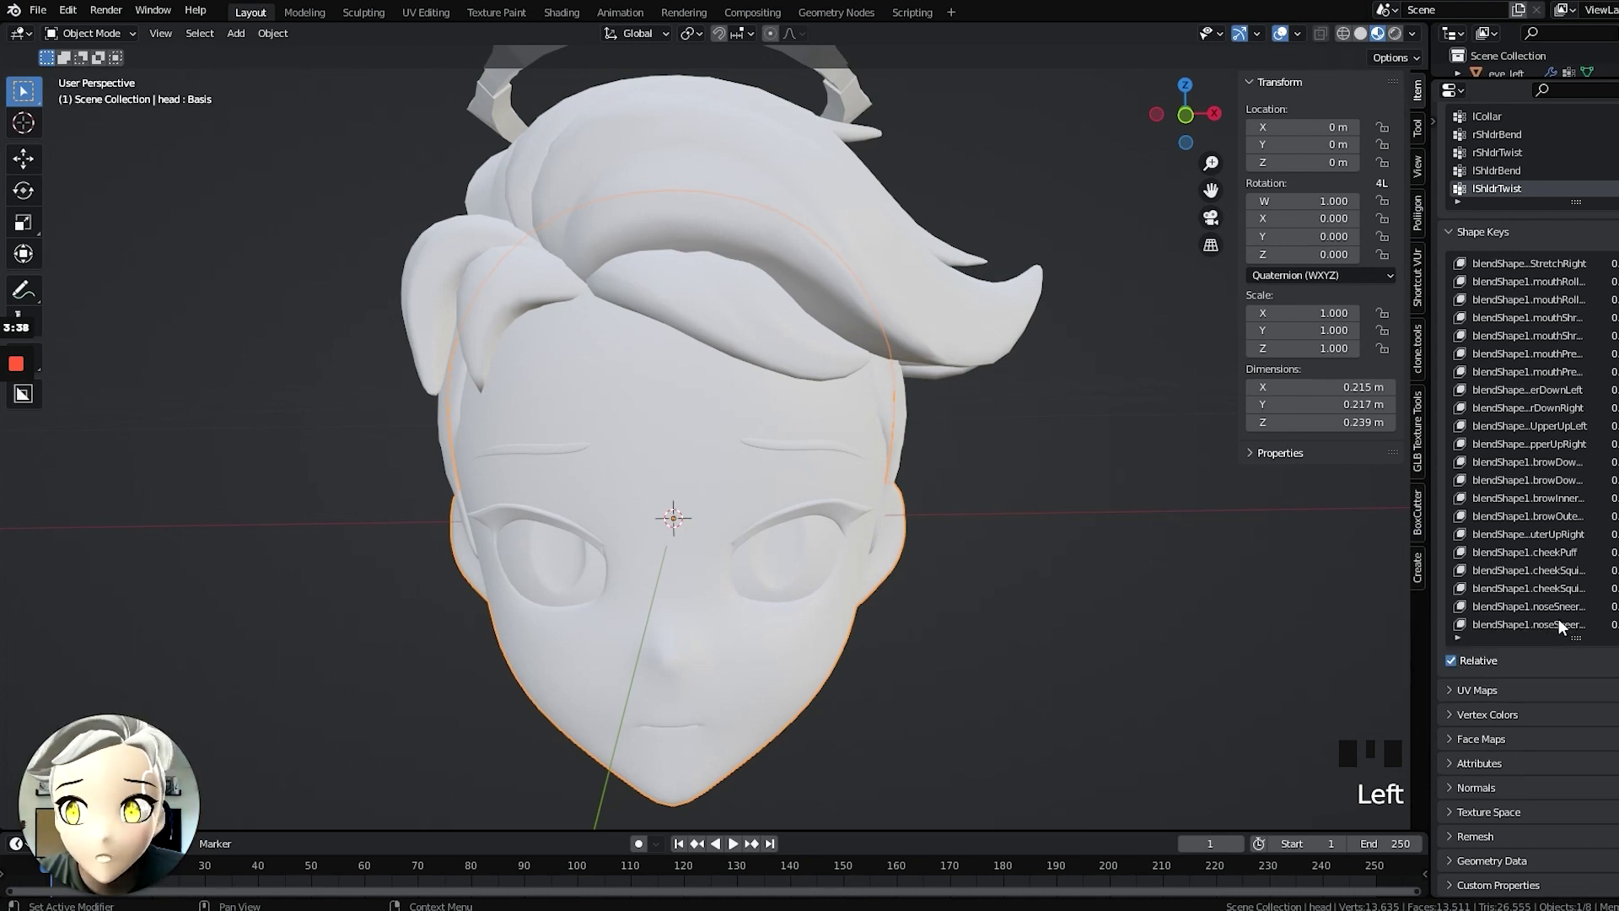
drag(732, 582, 739, 510)
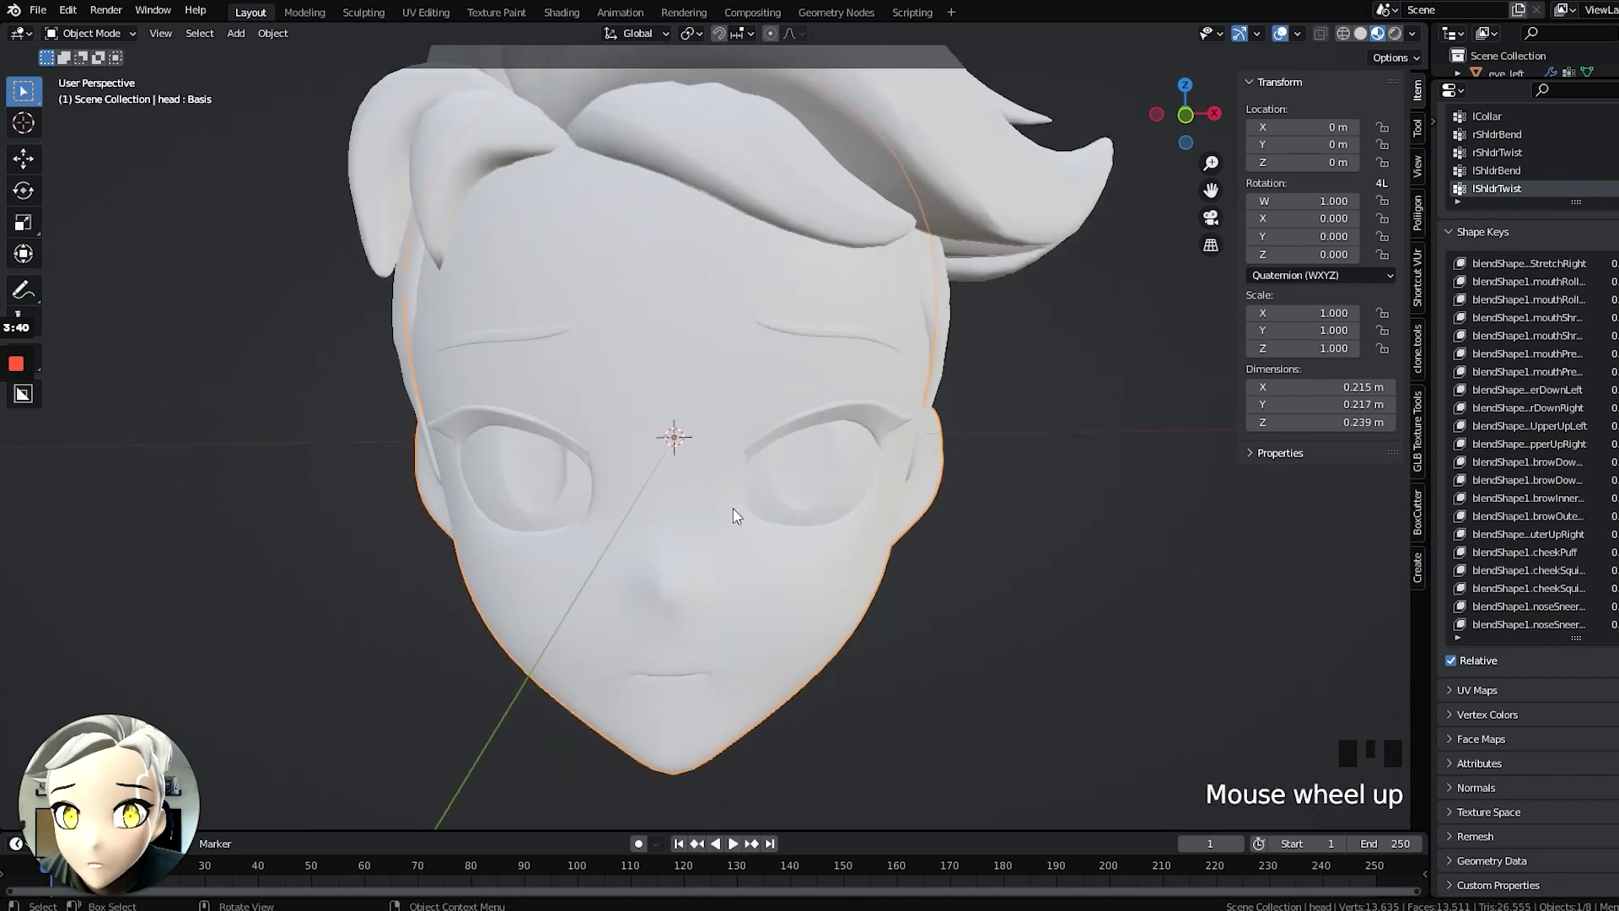
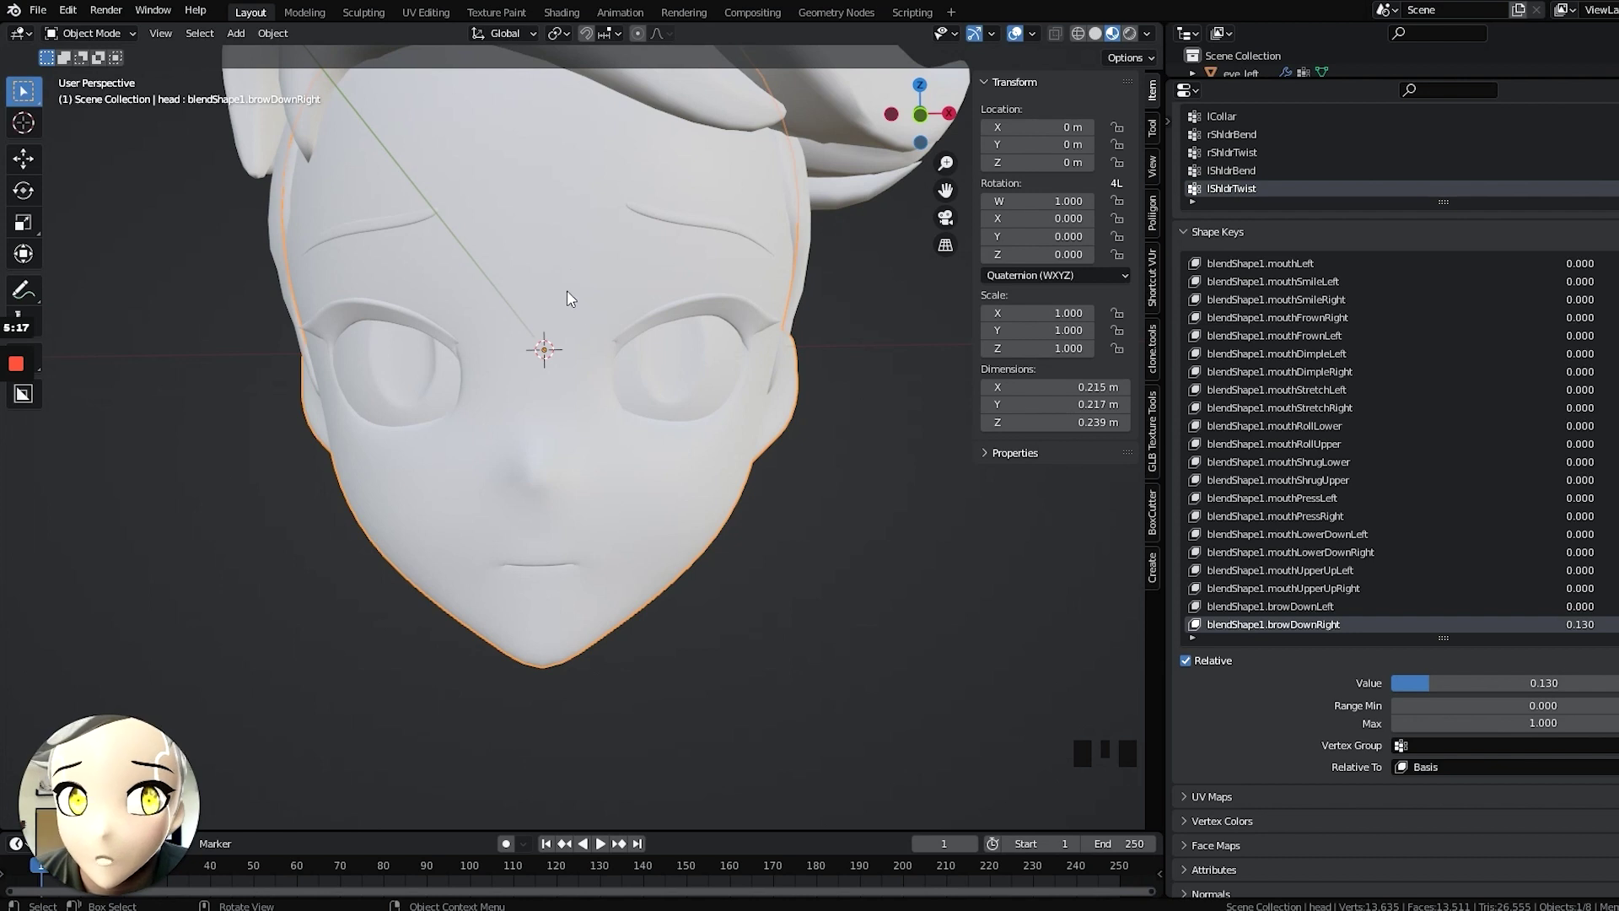
Join the eyebrows into the head mesh with Ctrl+J so they share its shape keys.
click(568, 294)
click(526, 225)
click(426, 322)
click(382, 227)
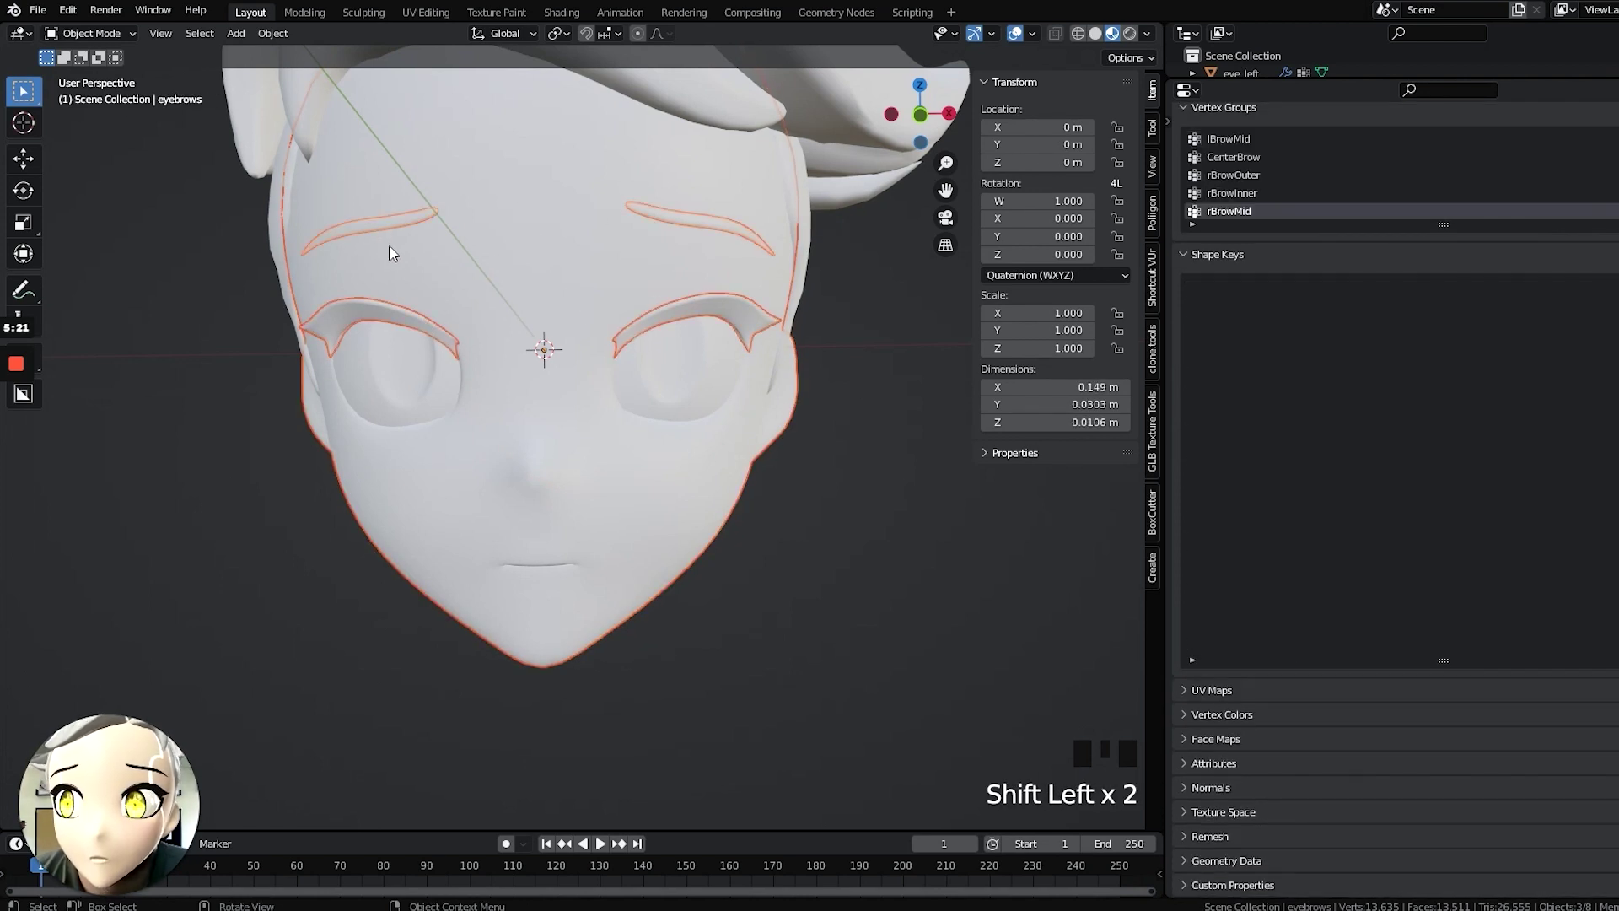
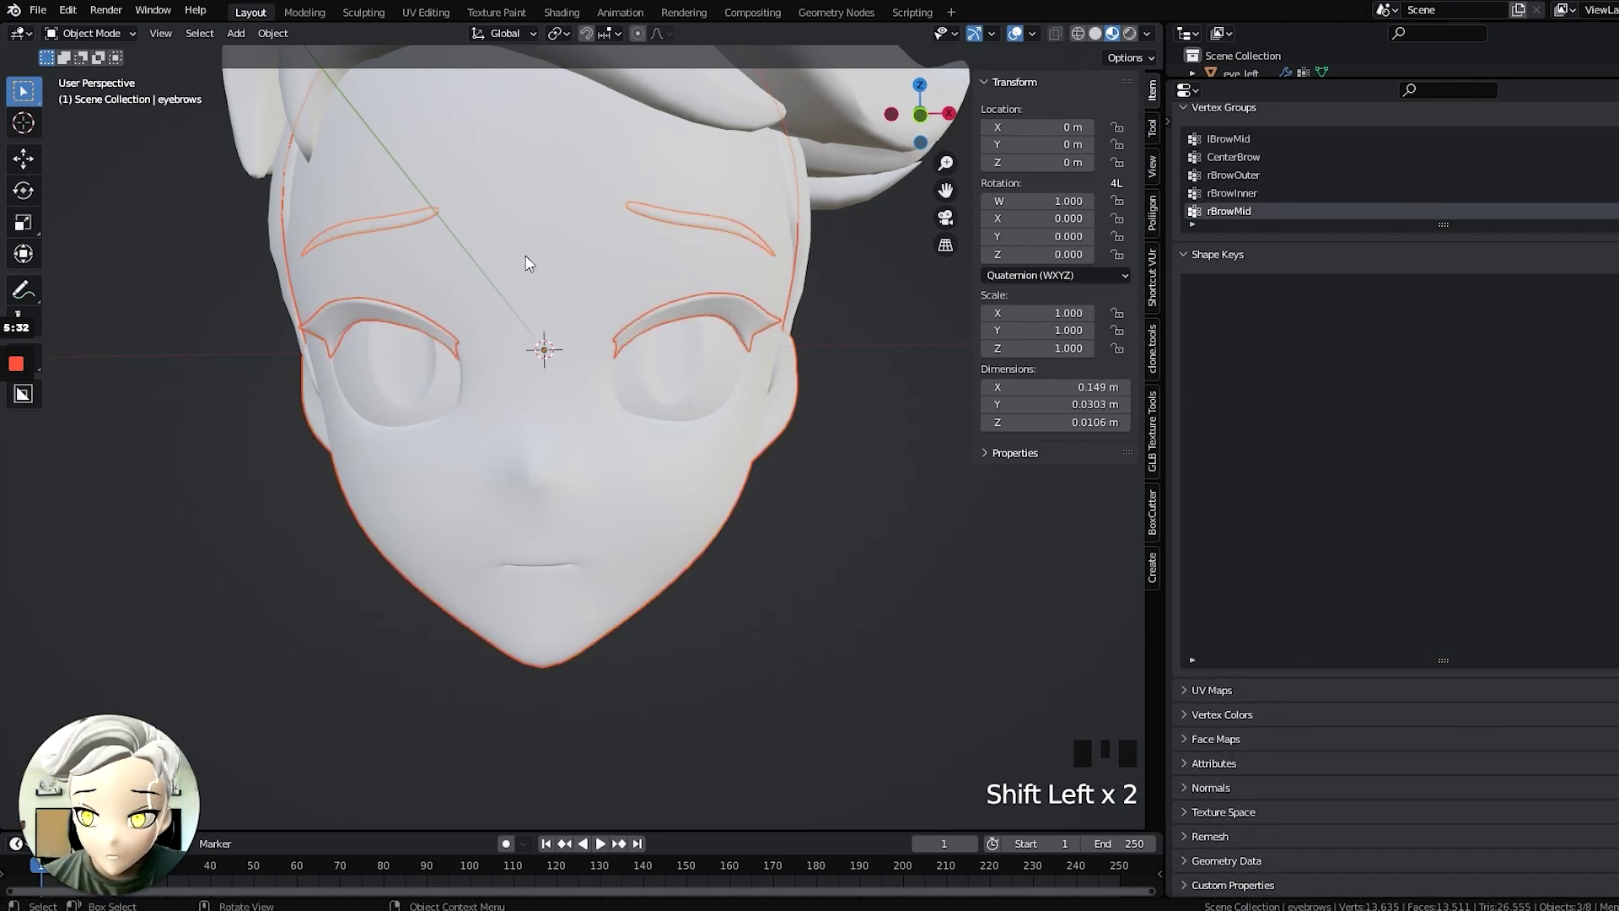
key(ctrl+j)
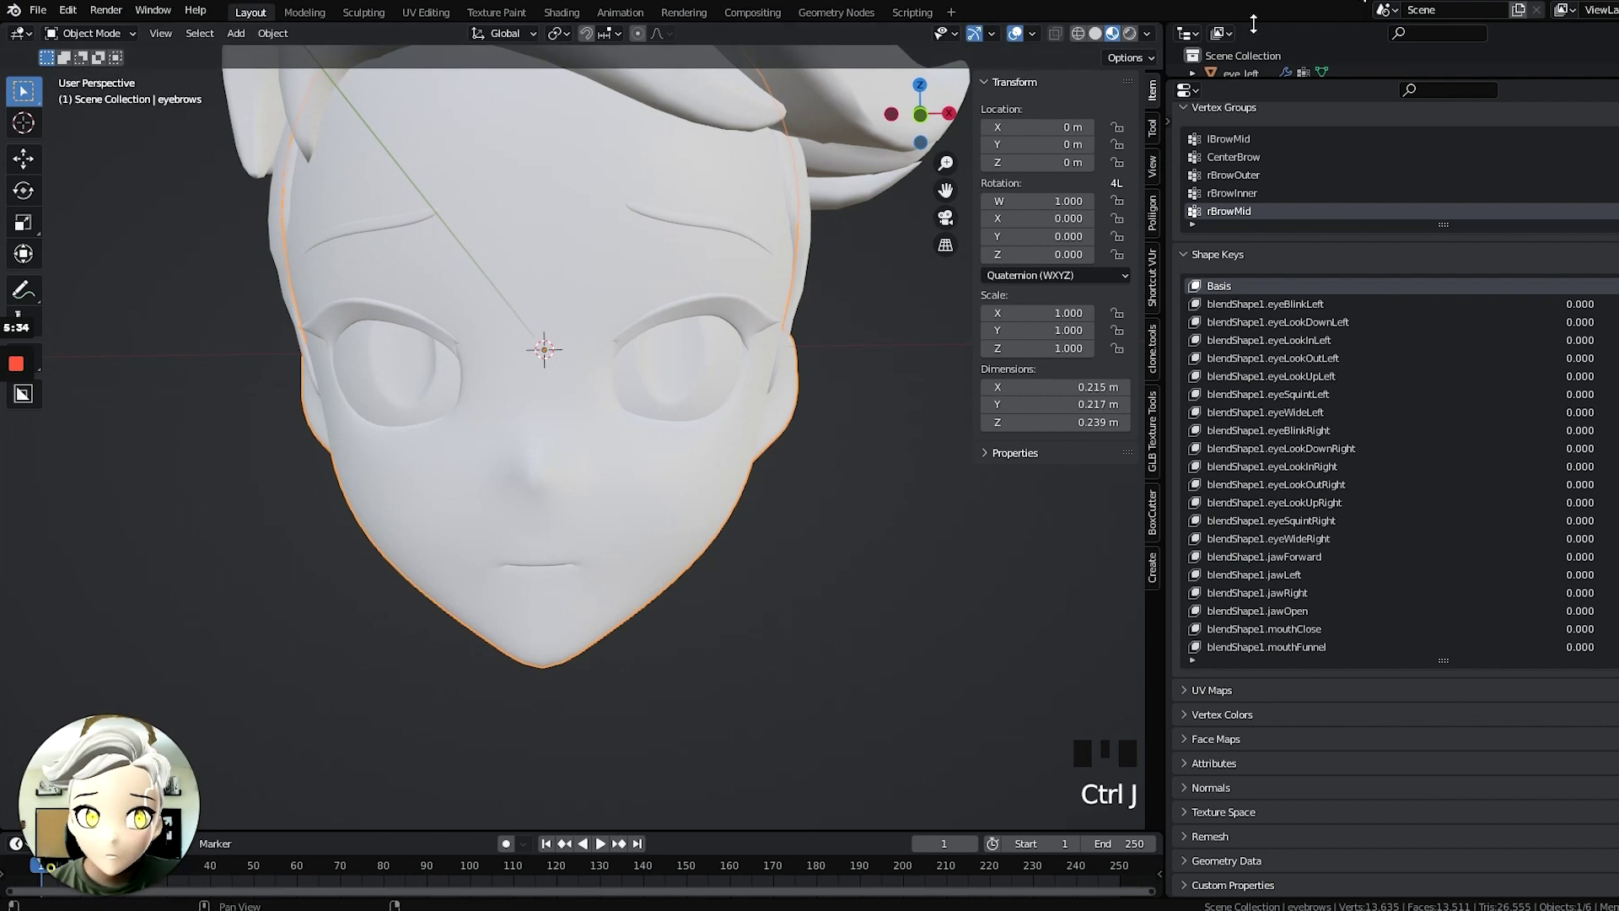
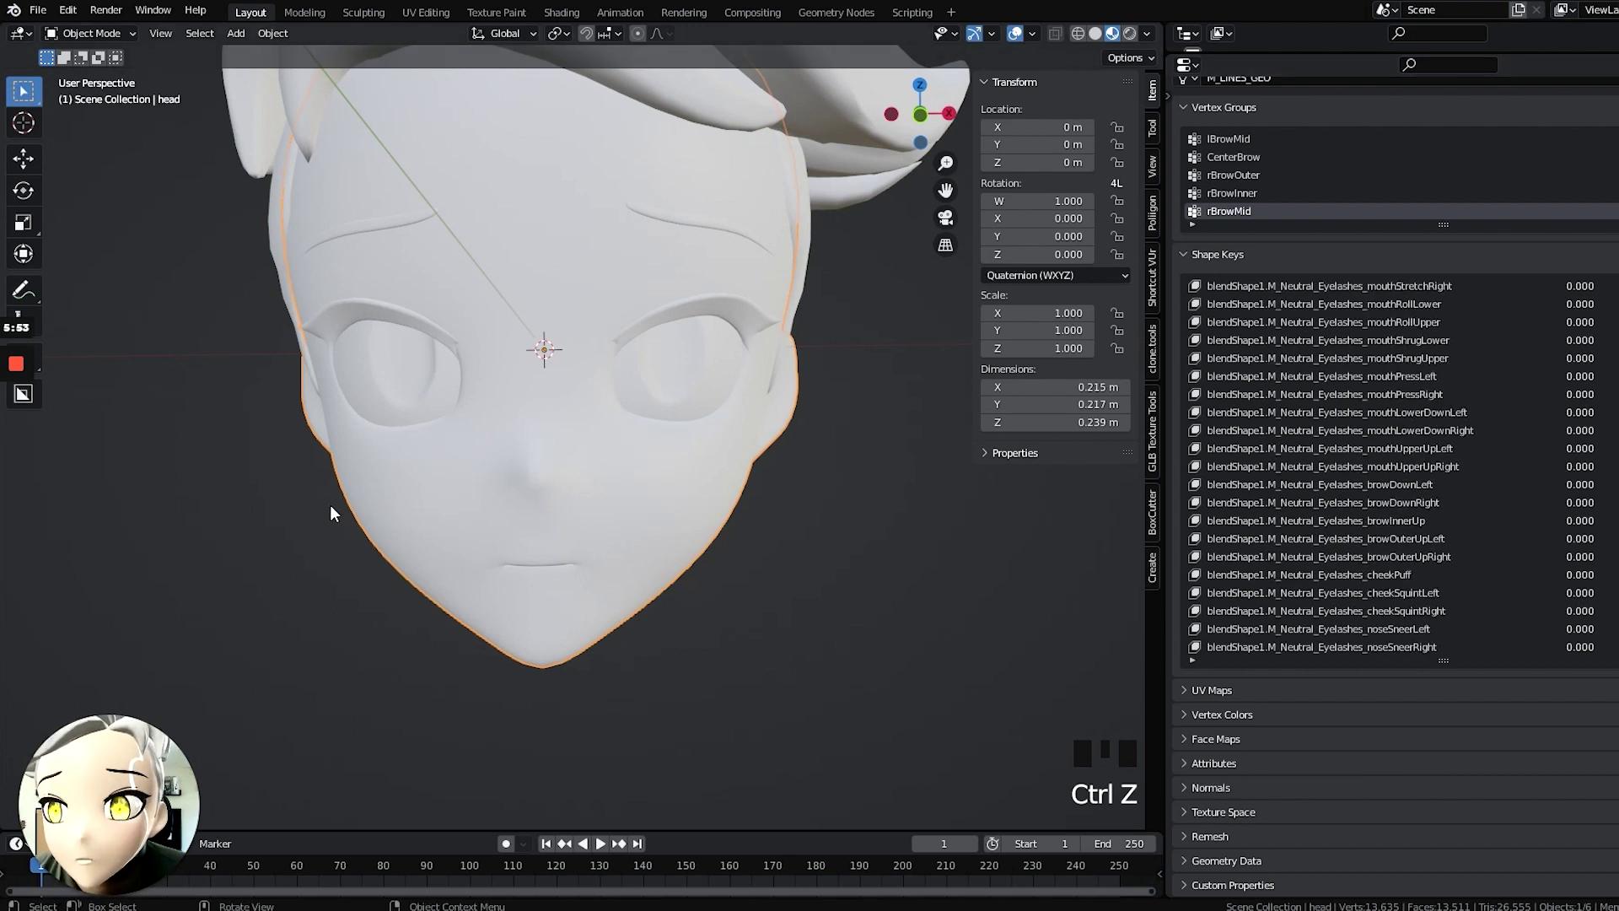
Scroll the joined head's shape keys and set eyeBlinkRight to about 0.789.
key(z)
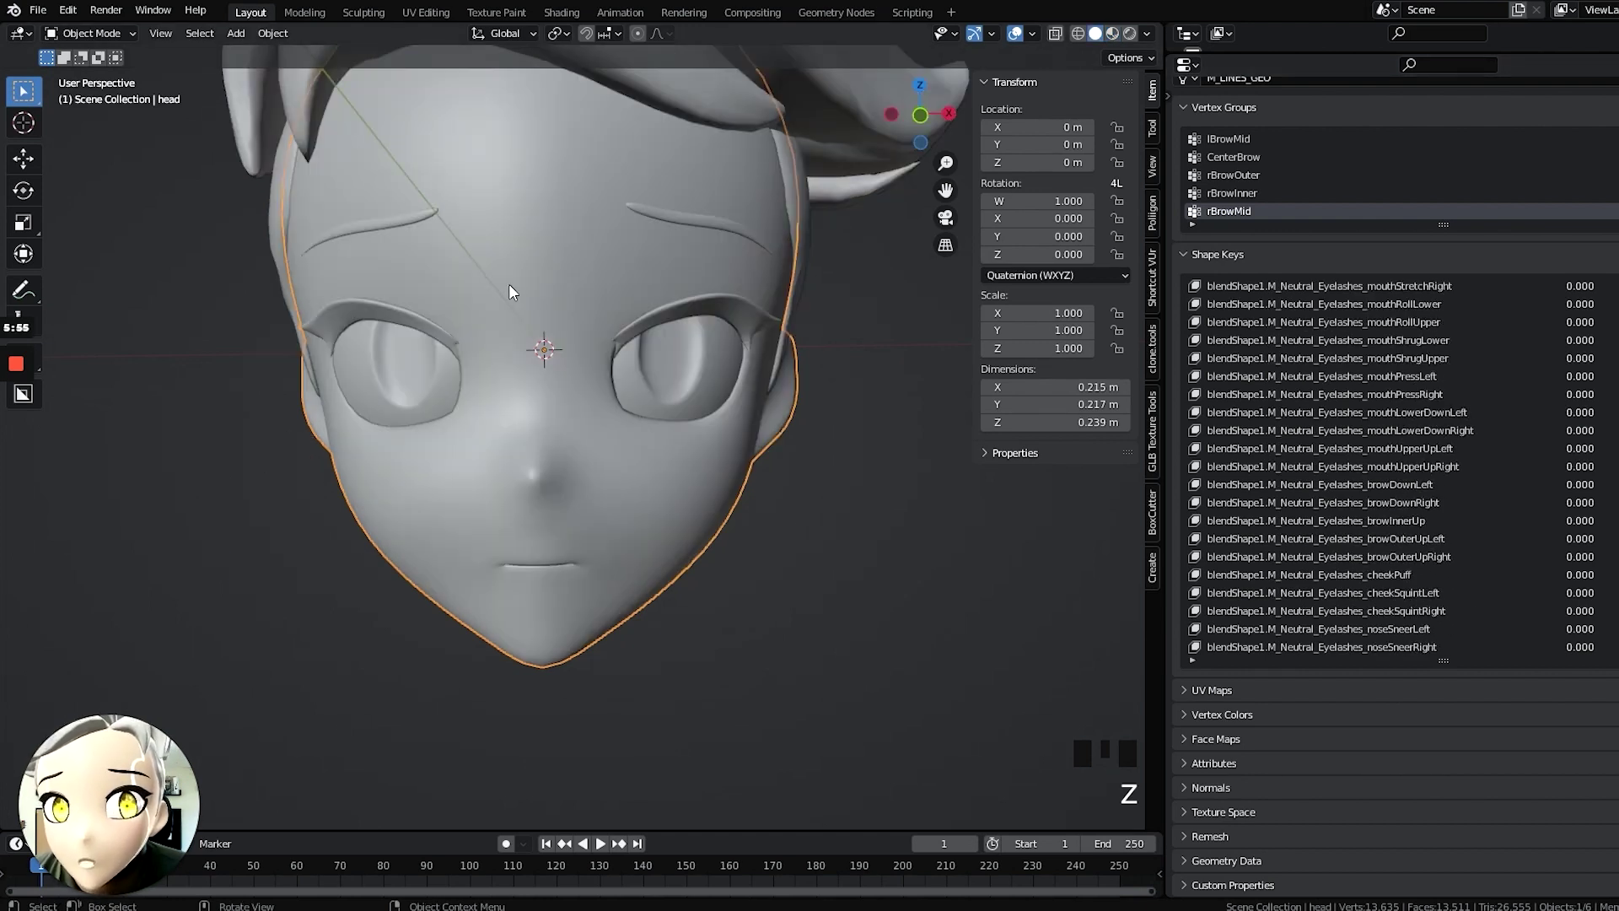
drag(1533, 408, 1424, 650)
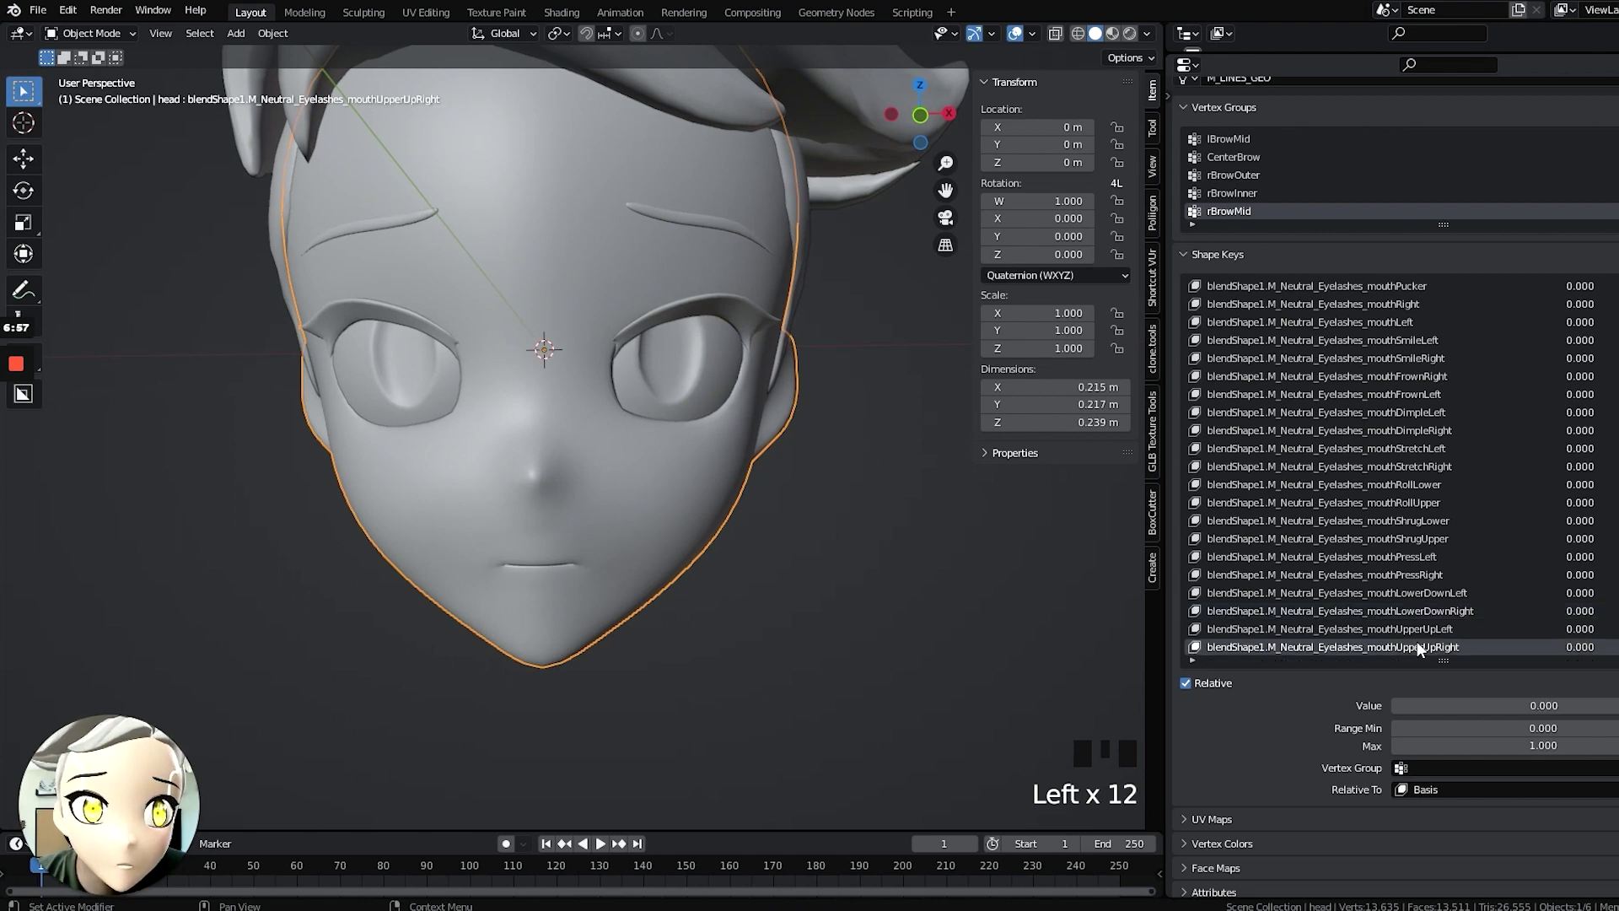
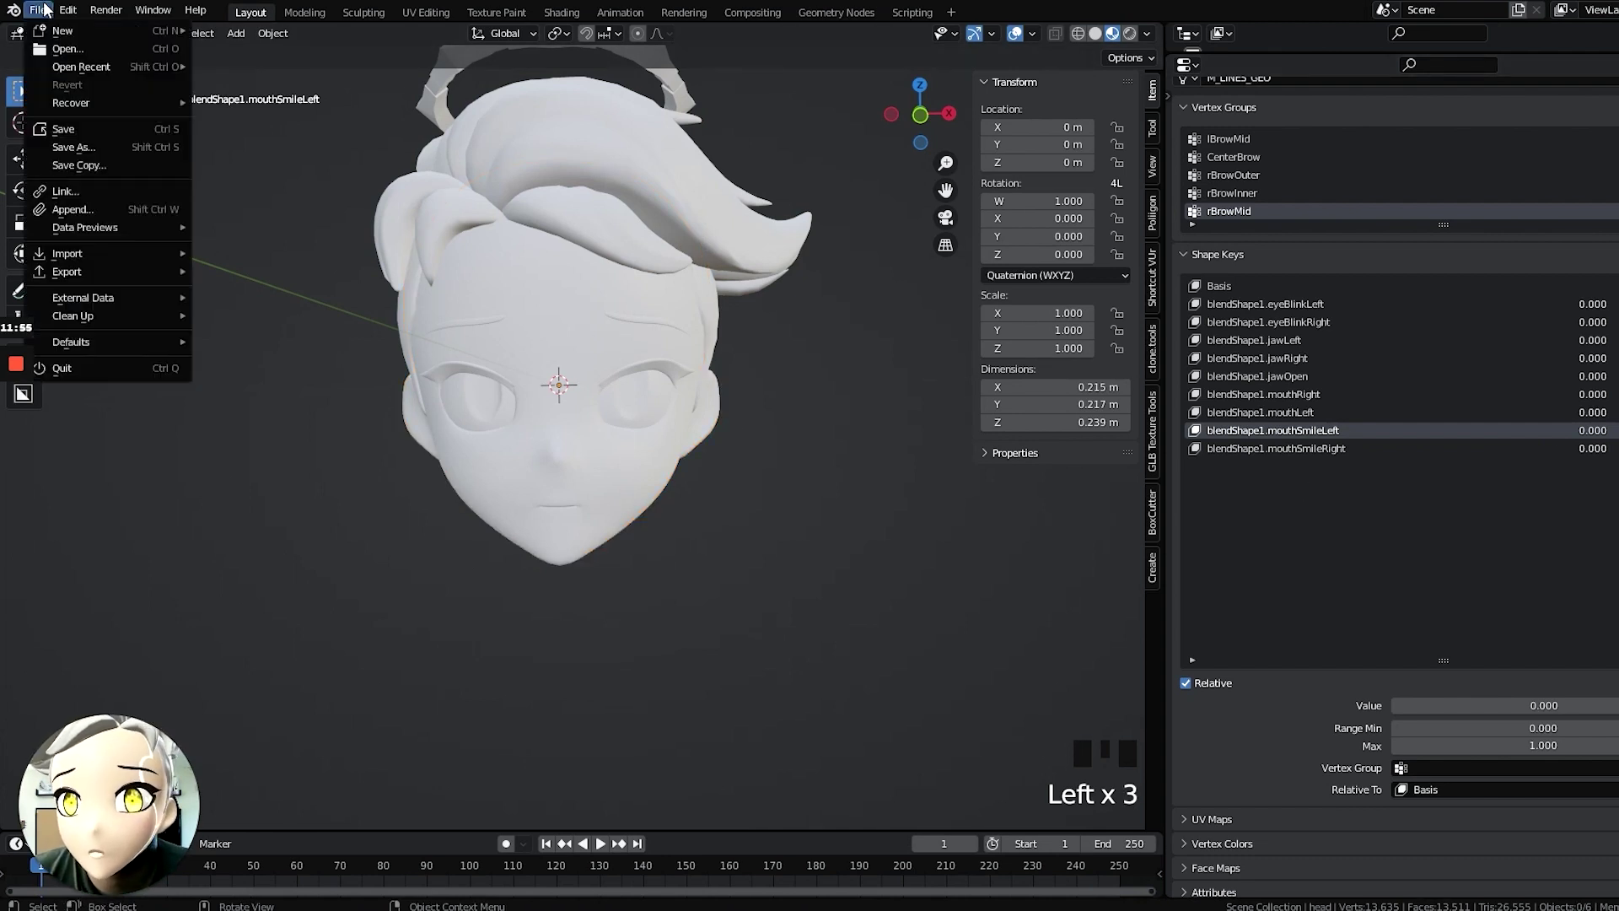
Show the Documents folder holding the exported glTF head file.
drag(251, 442, 1113, 567)
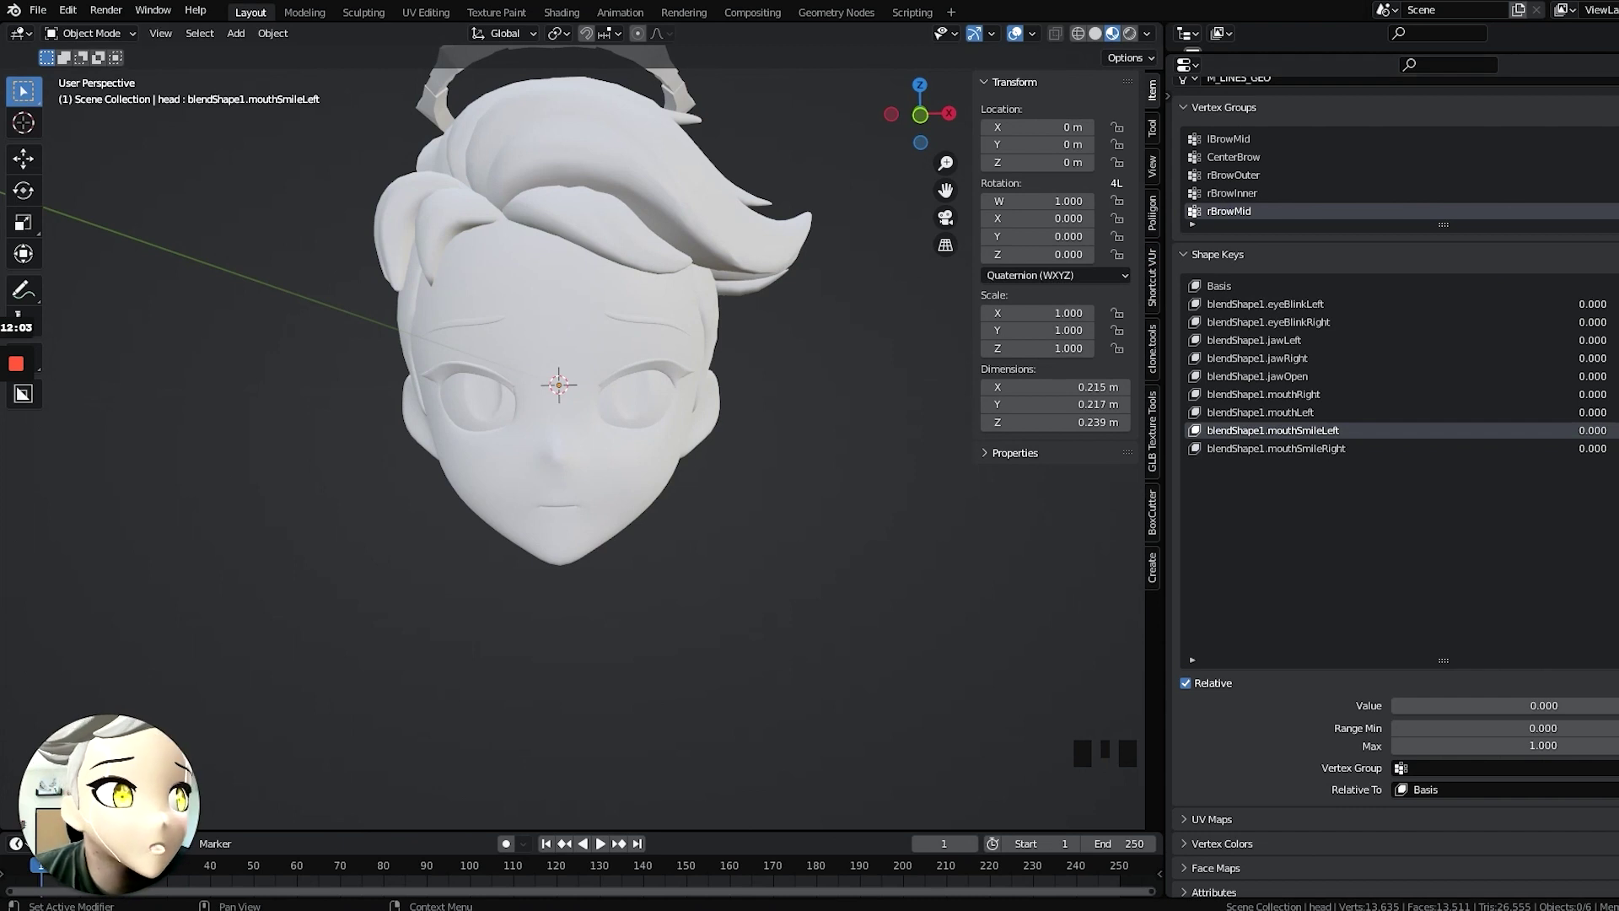